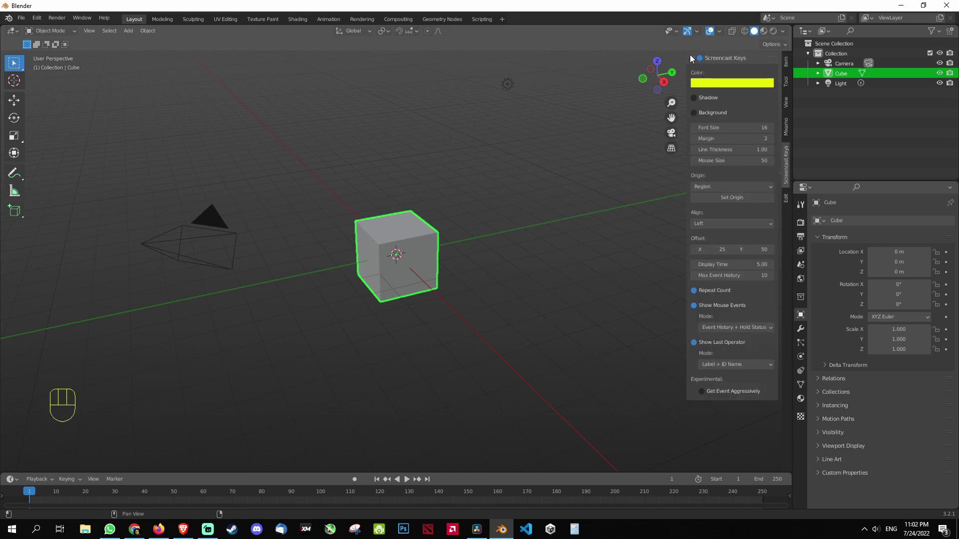
# Step: Select and delete the default cube, camera and light, then view the empty scene from the front
pyautogui.moveTo(692, 59); pyautogui.dragTo(464, 181)
pyautogui.press('n')
pyautogui.press('KP_1')
pyautogui.press('a')
pyautogui.press('Delete')
pyautogui.press('shift+a')
pyautogui.press('KP_1')
# Step: Add a plane scaled to about 1.876 and enter Edit Mode with its face selected for subdividing
pyautogui.moveTo(402, 211); pyautogui.dragTo(463, 181)
pyautogui.press('s')
pyautogui.press('KP_1')
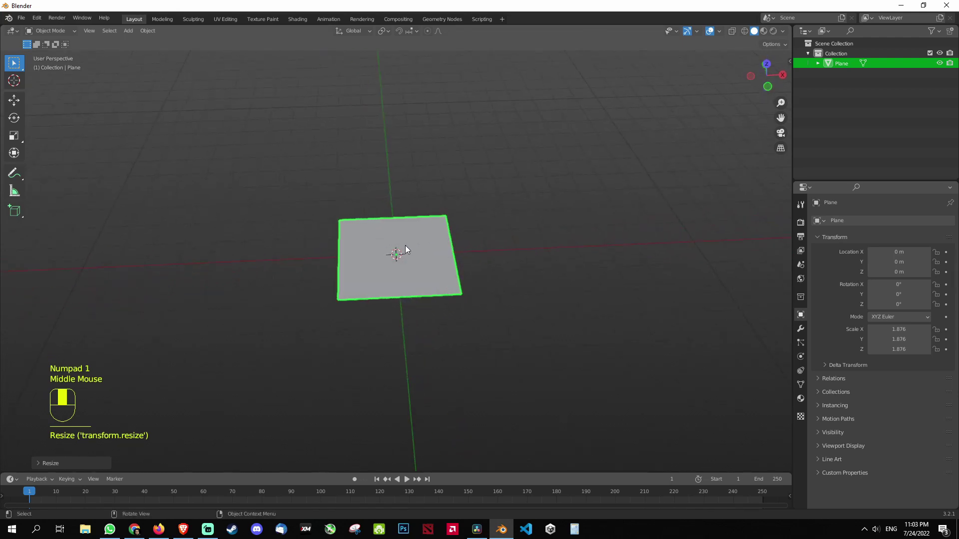
pyautogui.press('Tab')
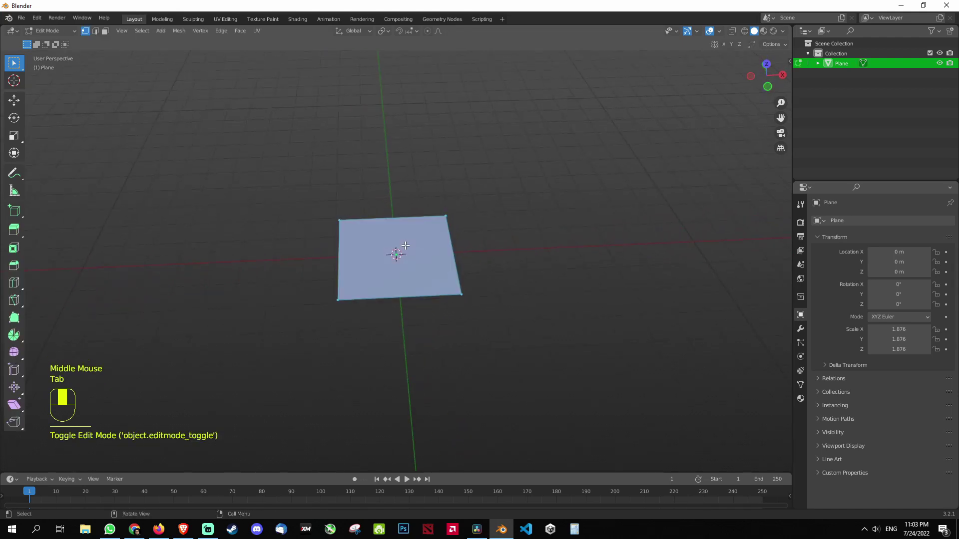
pyautogui.press('ctrl+e')
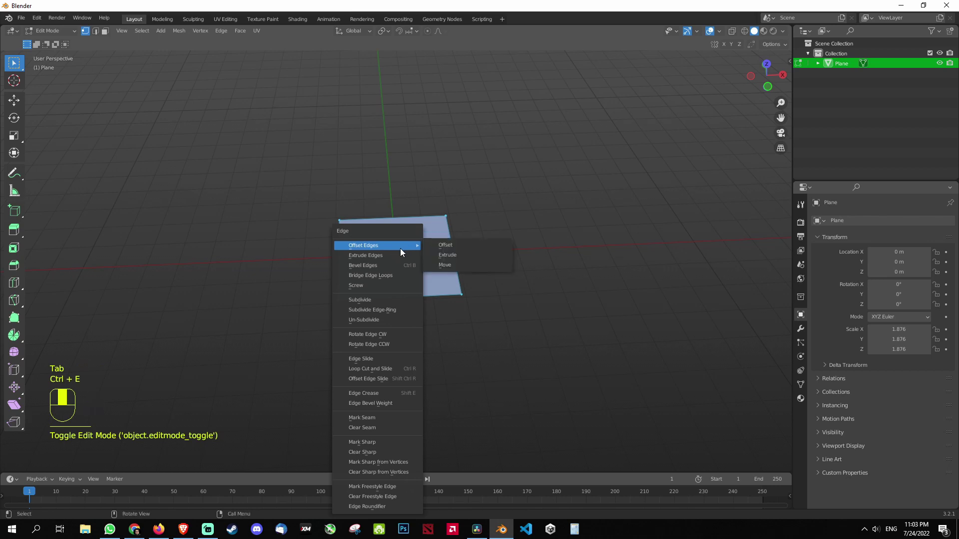
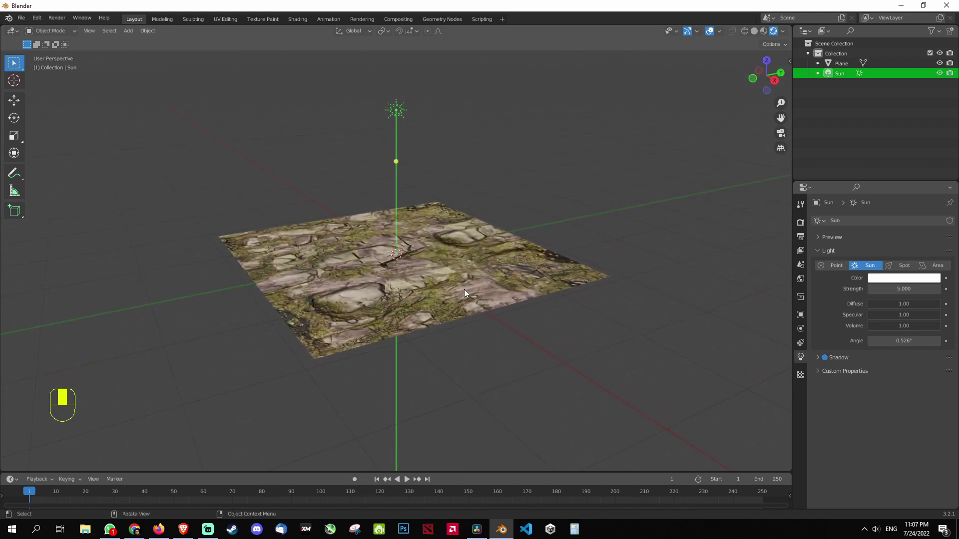
# Step: Select the rock-textured plane so its mesh data properties are shown
pyautogui.click(467, 294)
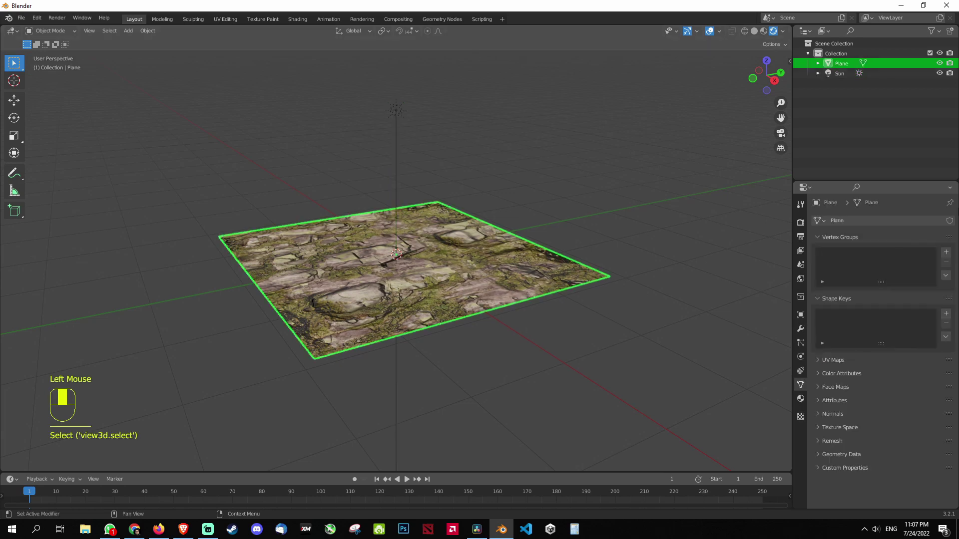
# Step: Make the rock-textured plane the active object under rendered viewport shading
pyautogui.click(498, 338)
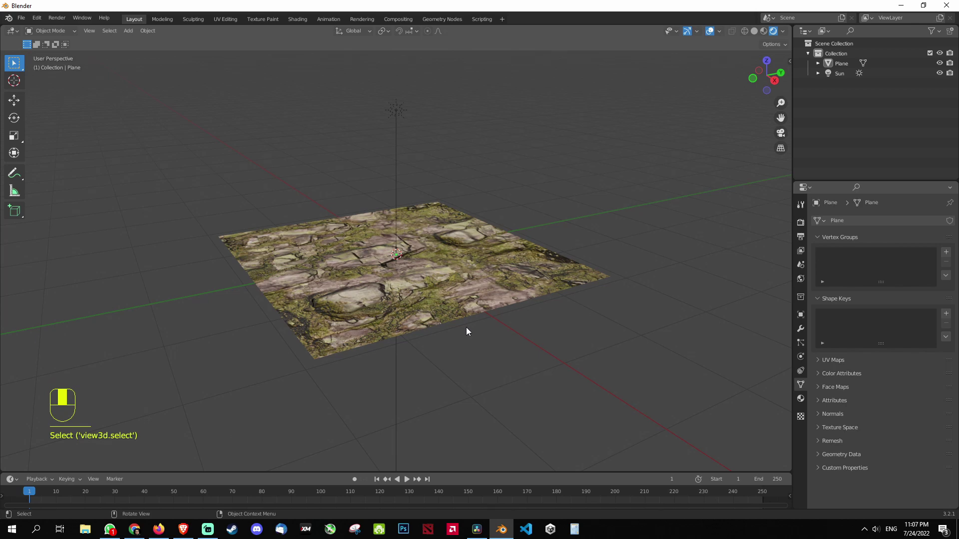
pyautogui.click(471, 296)
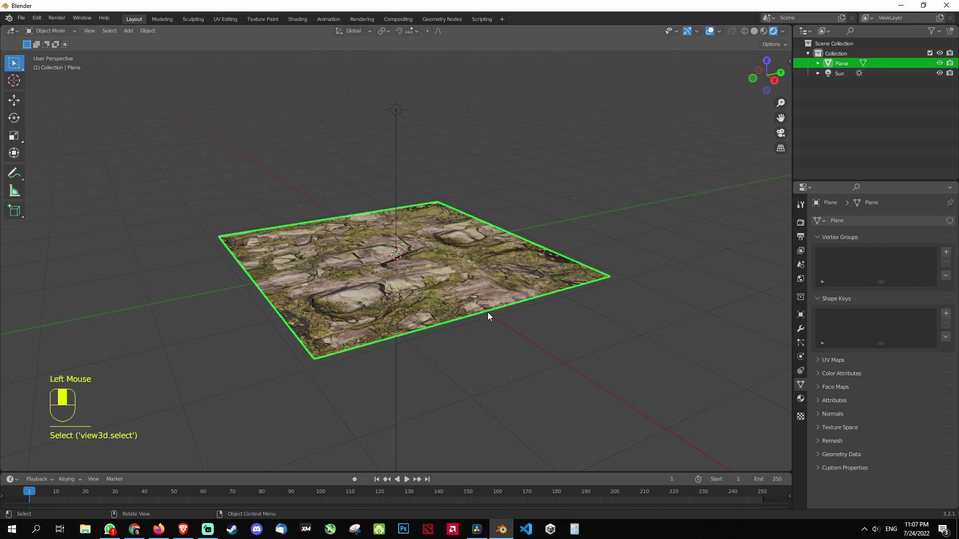
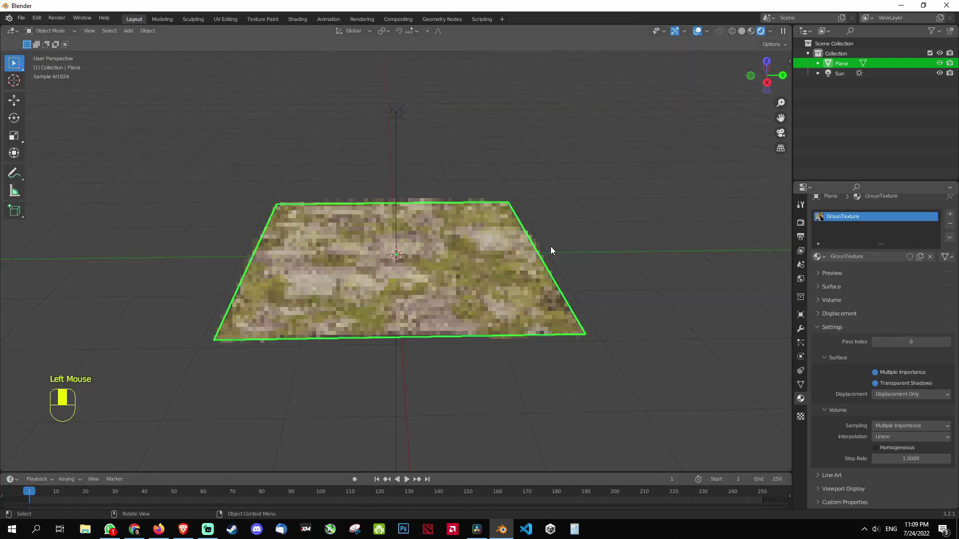
# Step: Add a camera via Shift+A positioned above the displaced rocky terrain
pyautogui.click(436, 295)
pyautogui.moveTo(26, 23); pyautogui.dragTo(483, 225)
pyautogui.middleClick(482, 224)
pyautogui.press('KP_1')
pyautogui.middleClick(365, 196)
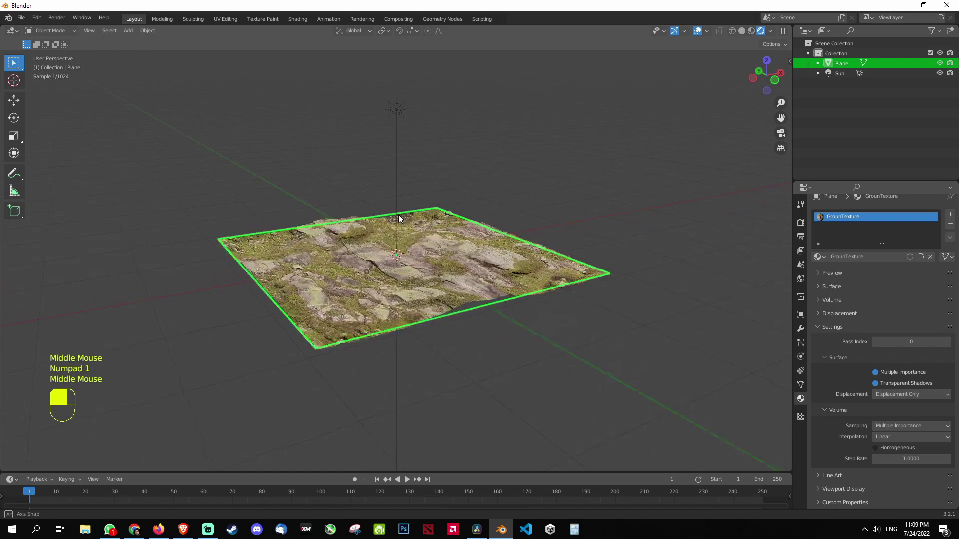
pyautogui.press('shift+a')
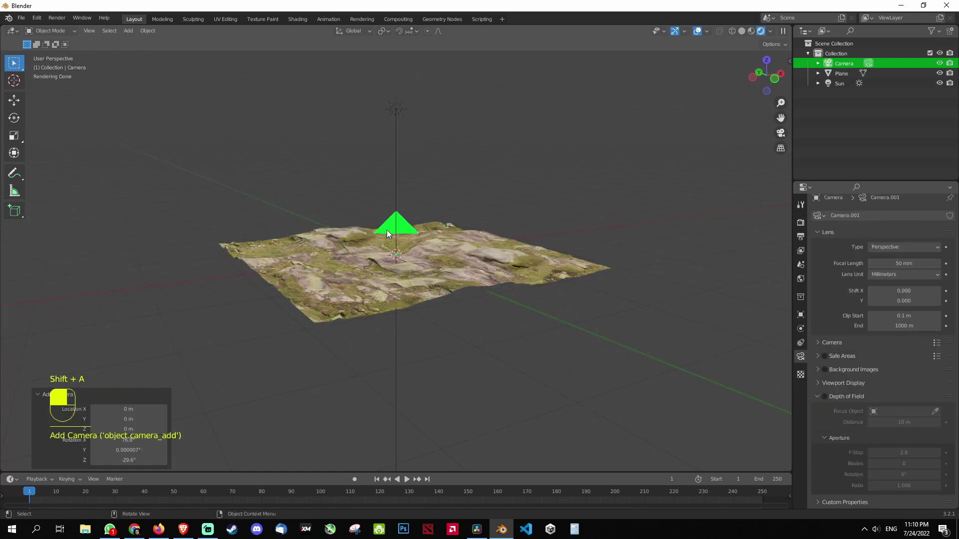
pyautogui.moveTo(389, 234); pyautogui.dragTo(399, 258)
pyautogui.scroll(3)
pyautogui.scroll(-3)
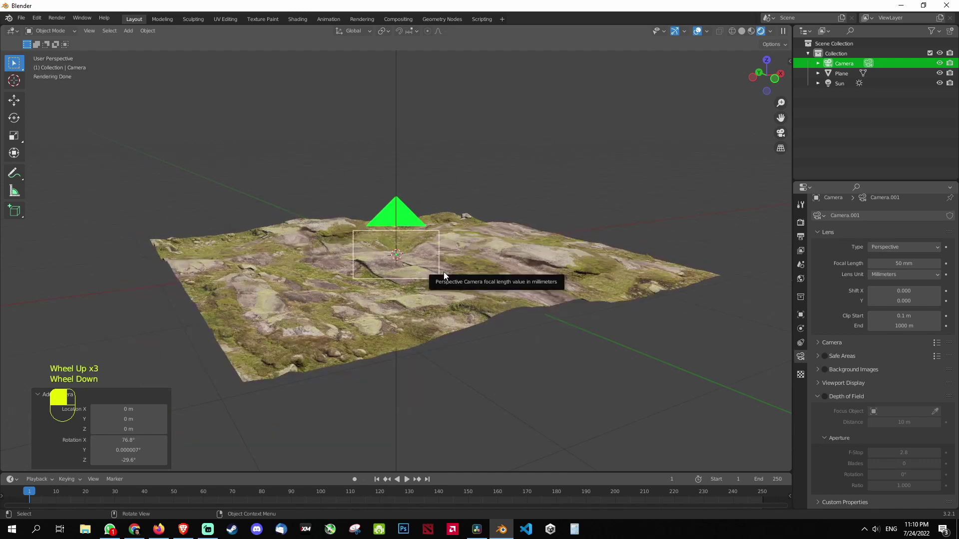